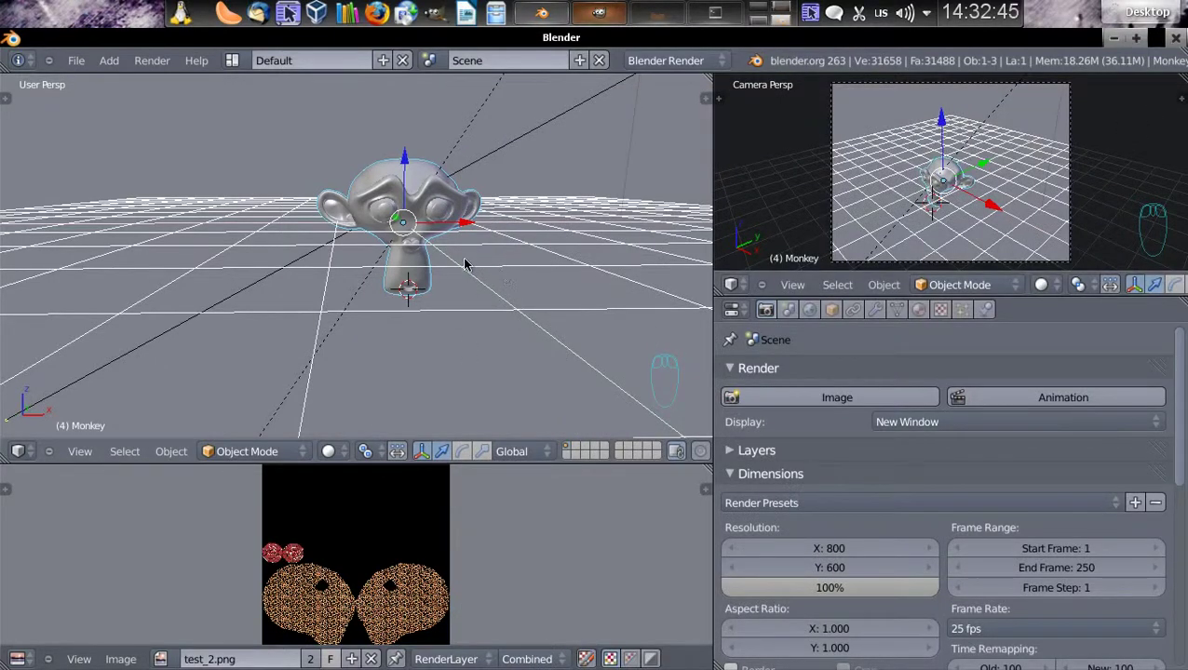
# Switch to camera view and aim the camera so Suzanne sits near the frame centre.
pyautogui.press('KP_0')
pyautogui.moveTo(514, 453); pyautogui.dragTo(465, 450)
pyautogui.moveTo(467, 449); pyautogui.dragTo(349, 293)
pyautogui.moveTo(350, 283); pyautogui.dragTo(351, 276)
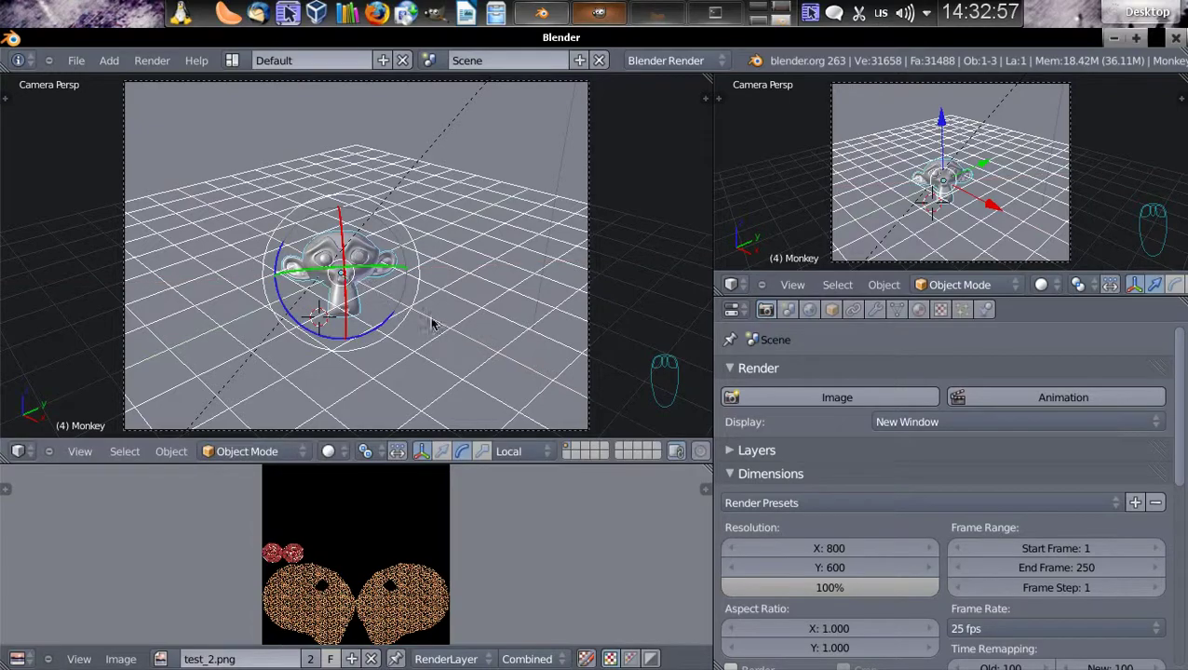
pyautogui.moveTo(601, 314); pyautogui.dragTo(363, 260)
pyautogui.press('shift+f')
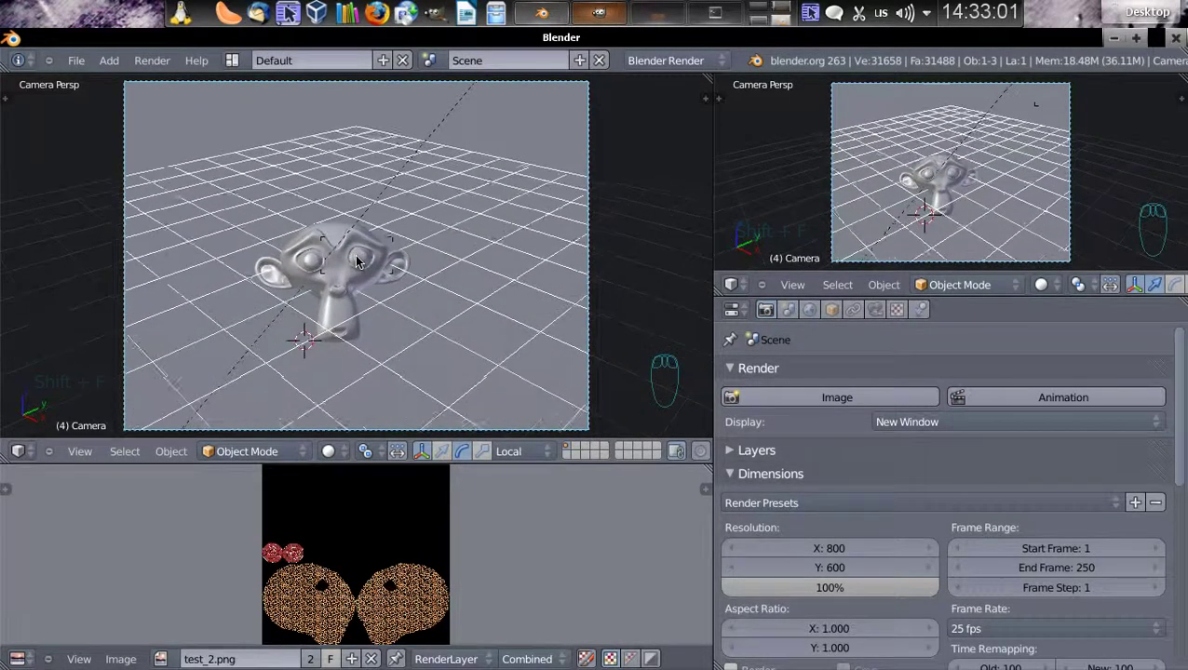
# Fly the camera in close to the monkey head and render the leopard-print result.
pyautogui.moveTo(363, 259); pyautogui.dragTo(811, 403)
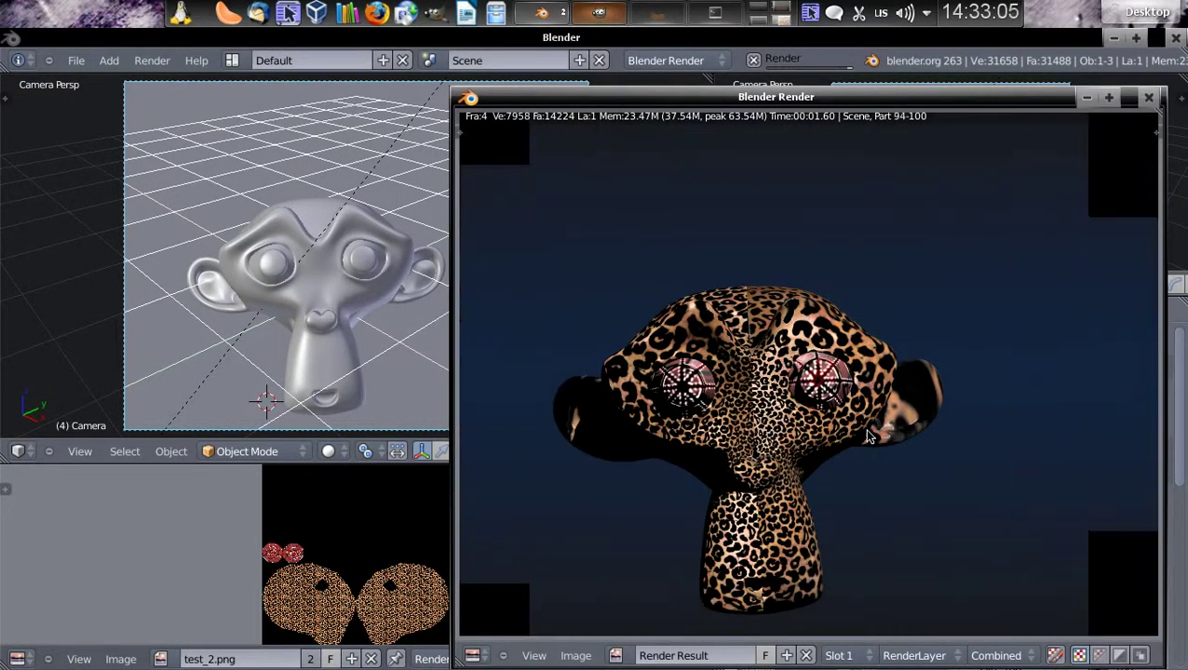